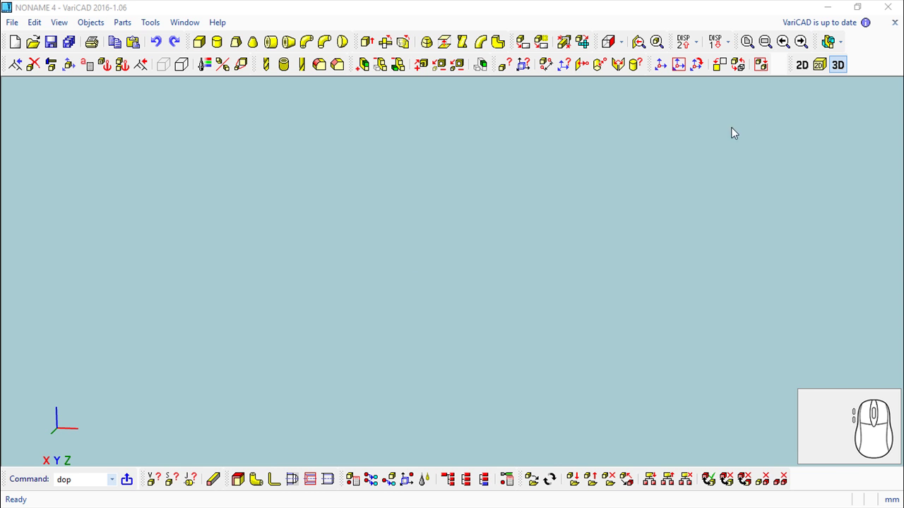
- Start the profile polyline in 2D and enter the first increment by keyboard
click(800, 73)
scroll(up, 3)
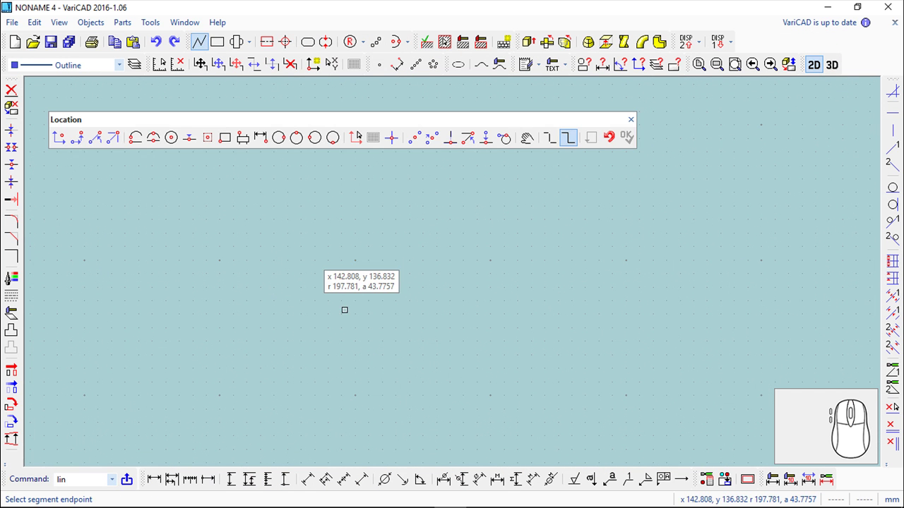
click(330, 62)
click(74, 141)
key(-)
key(5)
key(Return)
- Continue the outline with the 35-unit horizontal and short 4.57-unit vertical segments via Dx Dy offsets
scroll(up, 3)
drag(525, 344, 643, 247)
middle_click(609, 288)
click(330, 62)
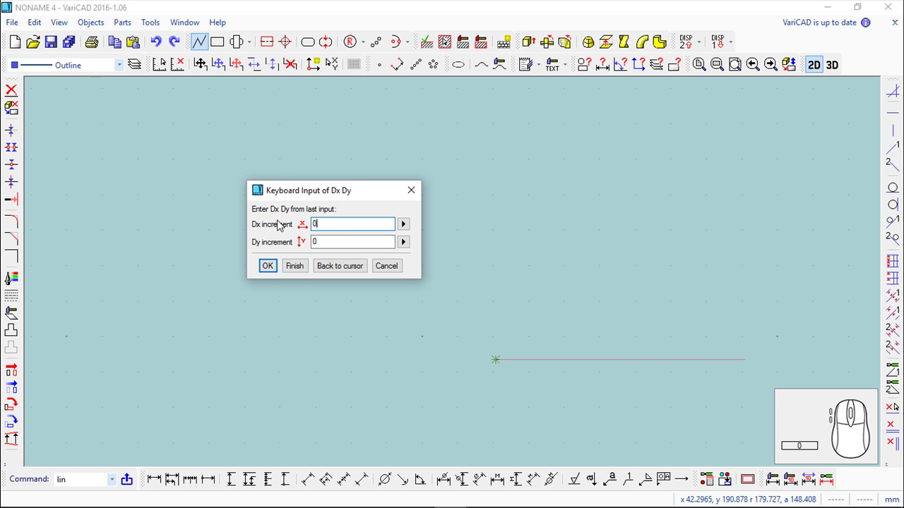
click(330, 61)
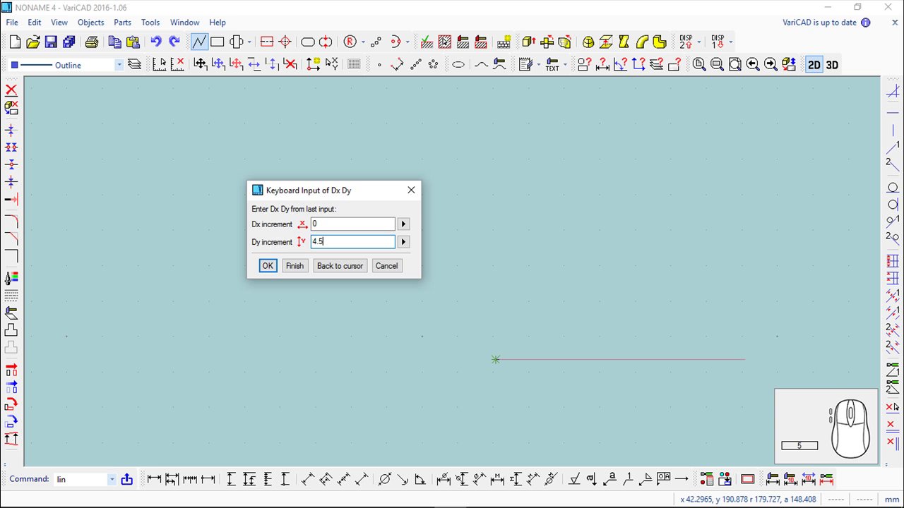
key(Return)
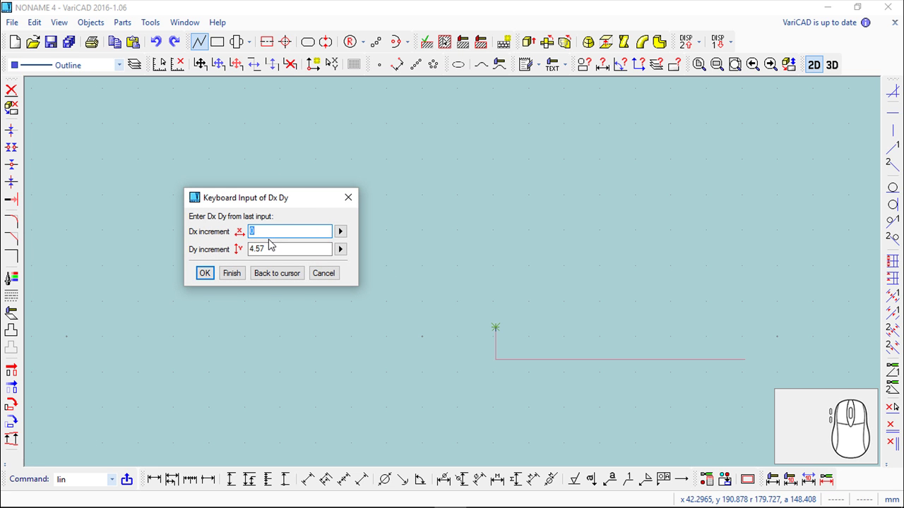
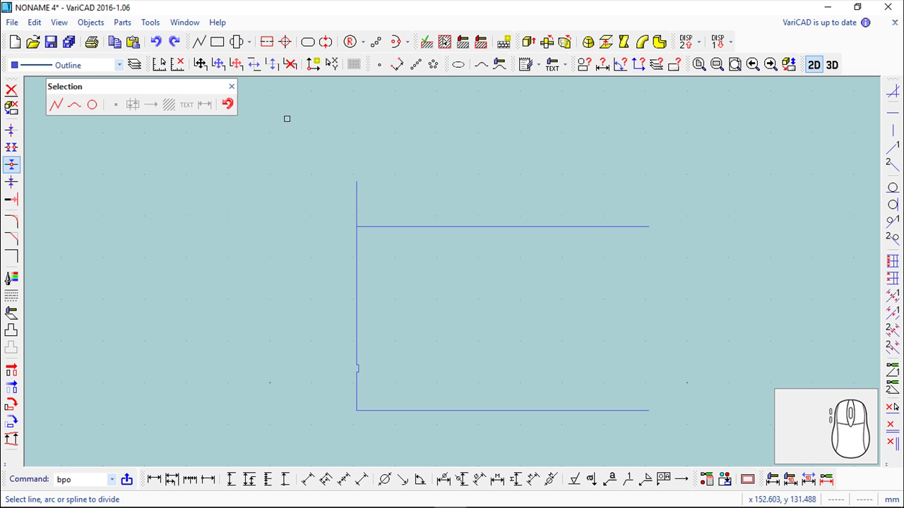
- Delete the extra line, revolve the profile into the disc and fillet its bottom edge
click(236, 95)
click(7, 90)
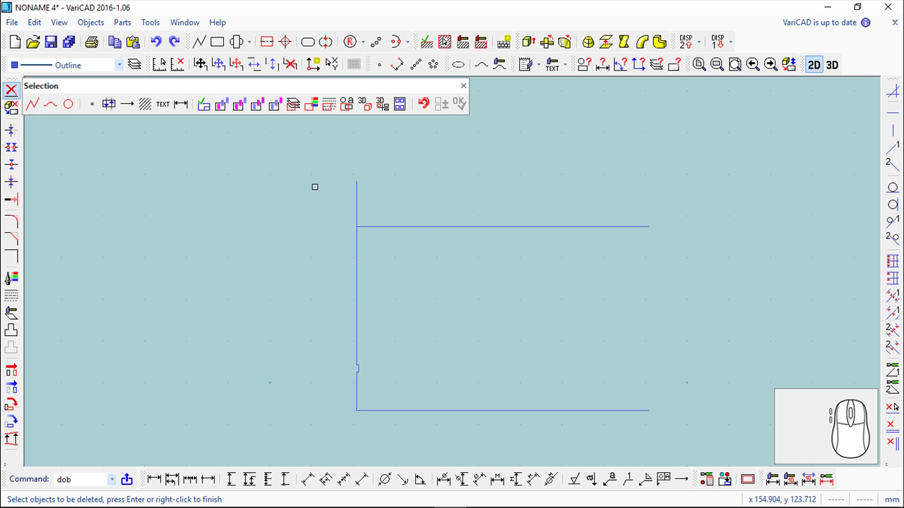
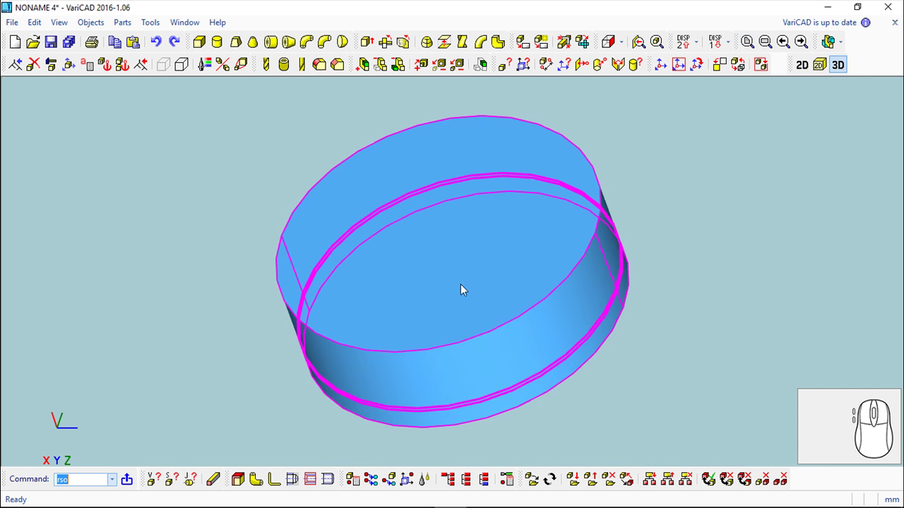
click(320, 70)
click(615, 61)
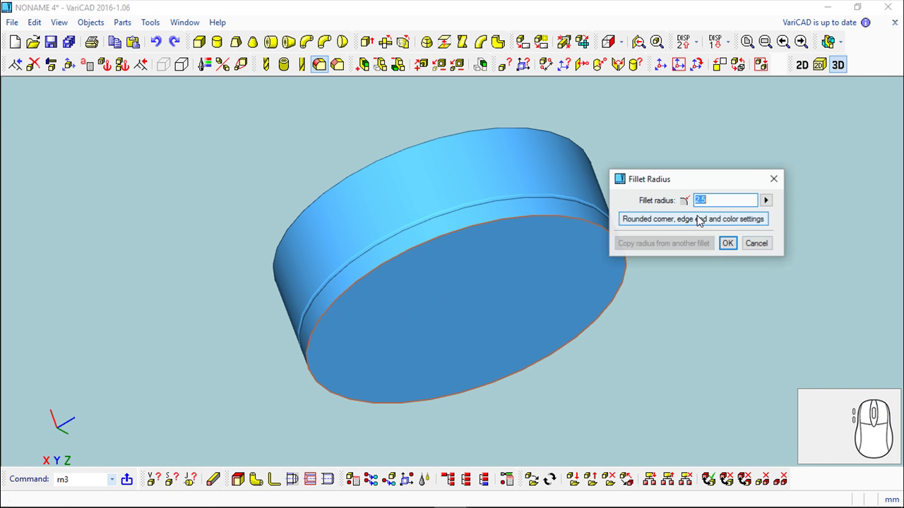
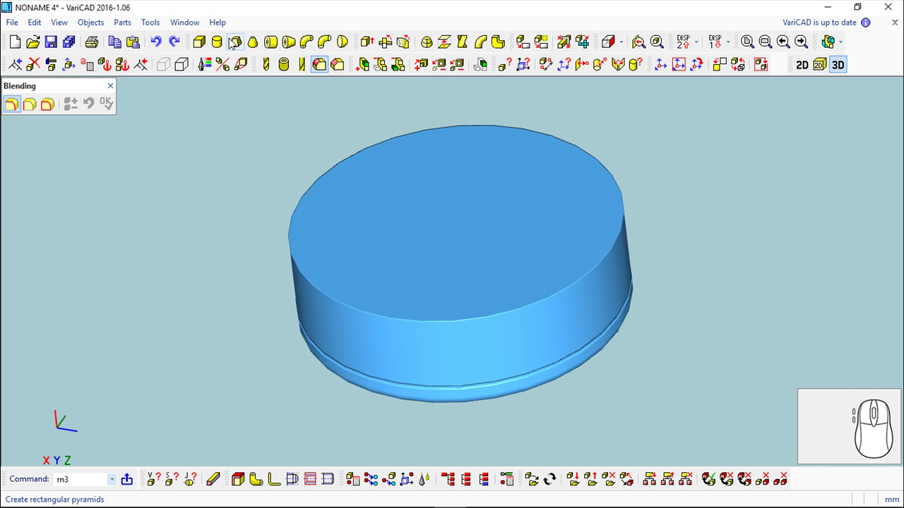
- Insert a cylinder of diameter 24 and length 50 and tilt it by the rotation angle
click(222, 44)
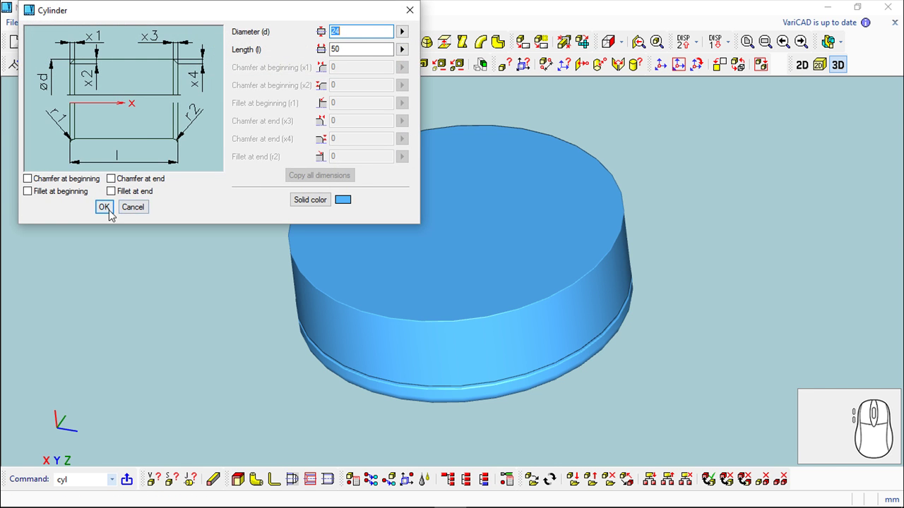
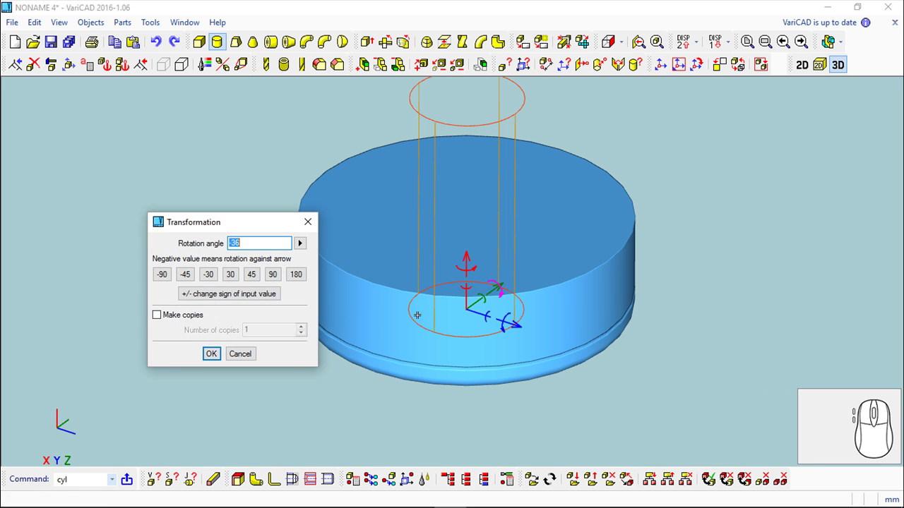
text(3)
key(Return)
- Shift the cylinder along its axis and place it against the side of the disc
right_click(614, 60)
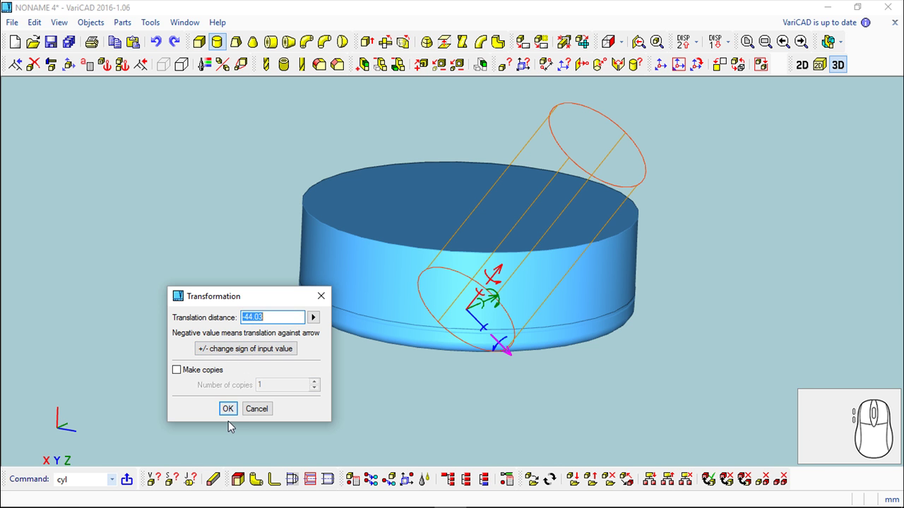
click(229, 413)
drag(615, 61, 615, 60)
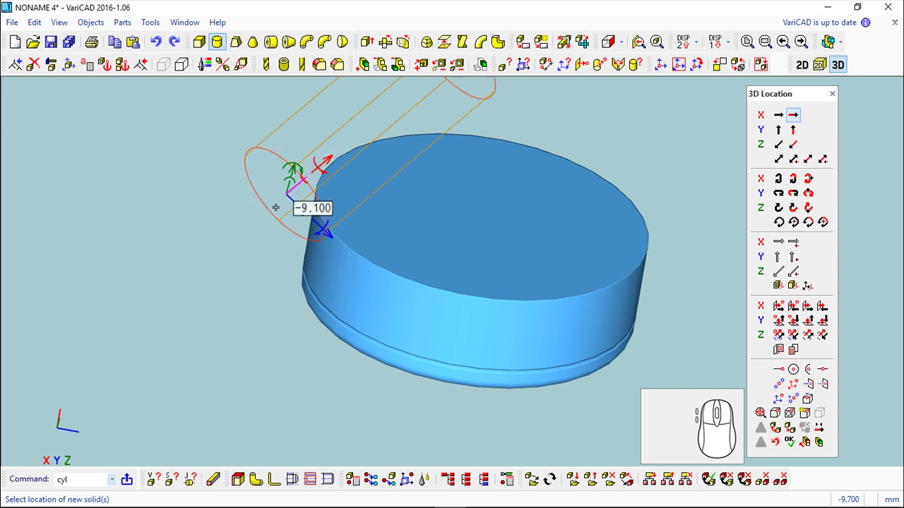
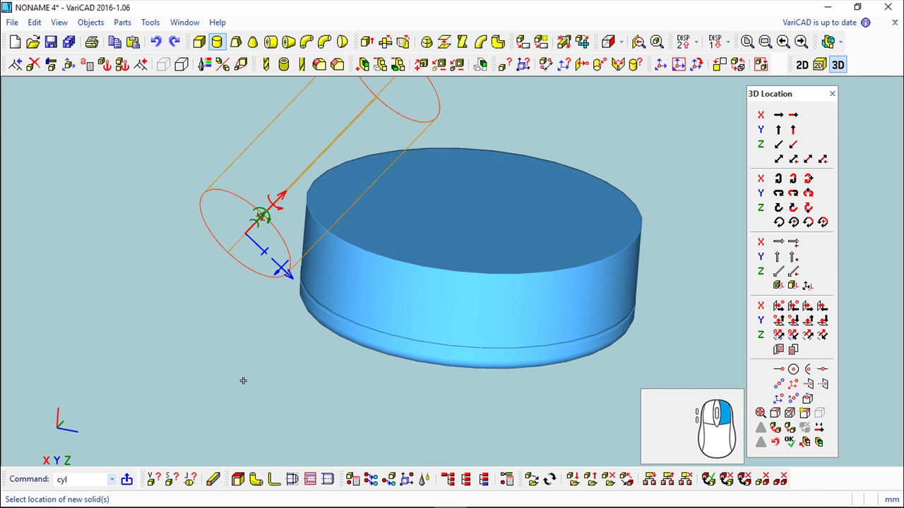
scroll(down, 3)
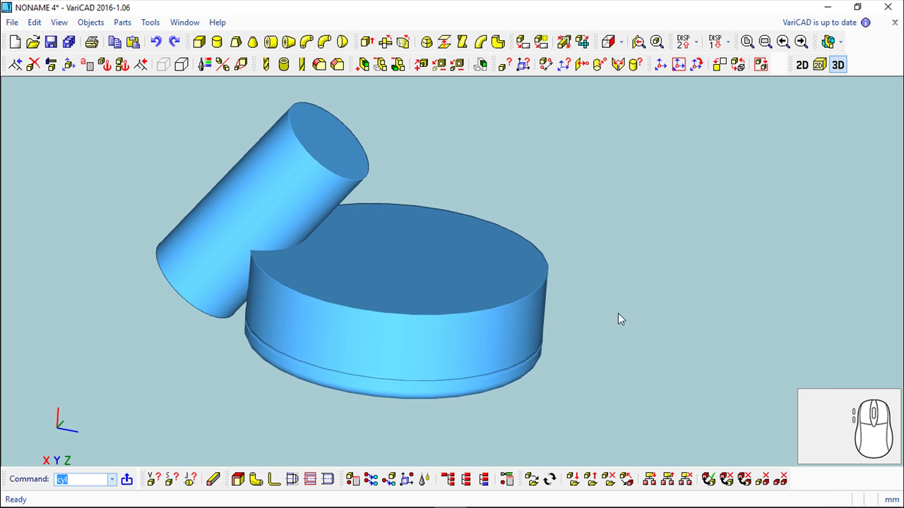
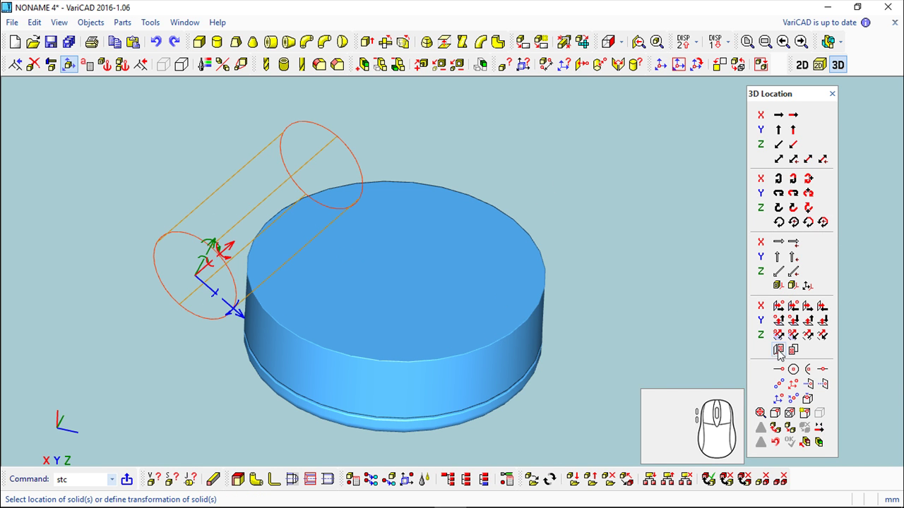
- Anchor the transform at the disc's top-face centre and preview cylinder copies in 60-degree steps
click(615, 60)
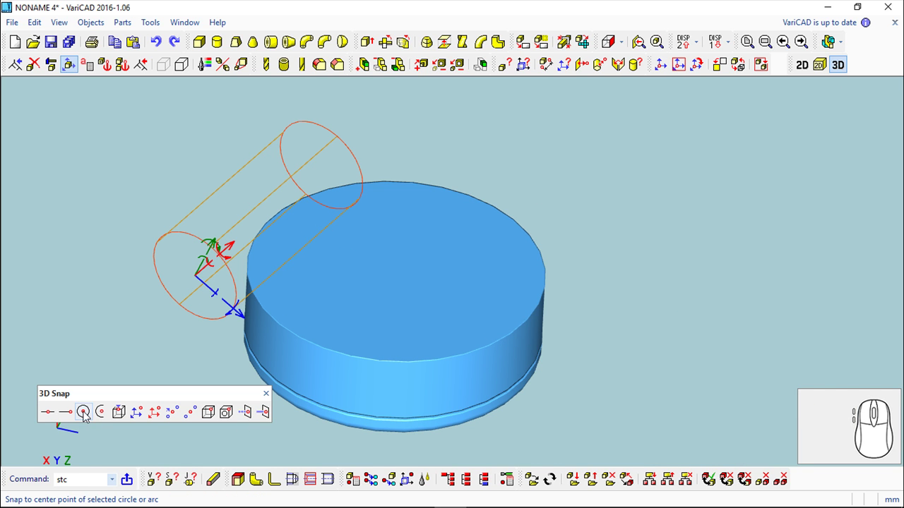
click(615, 61)
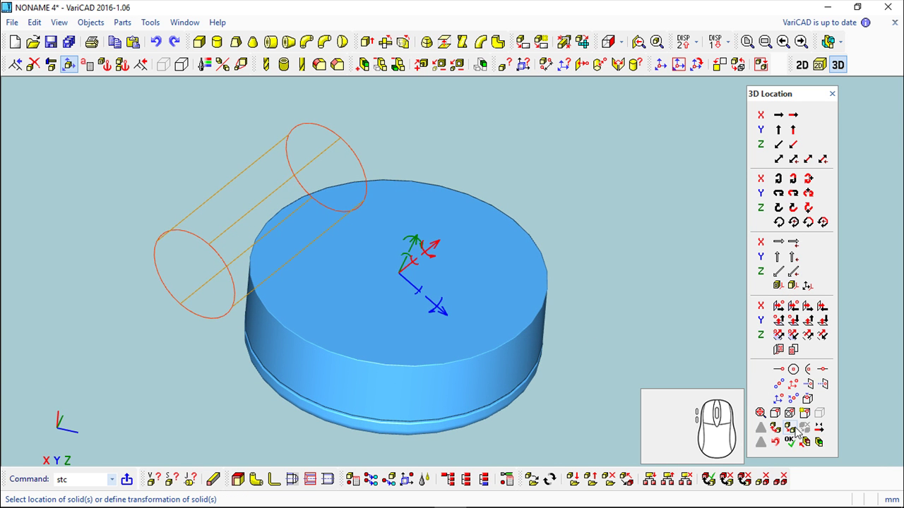
click(791, 446)
scroll(up, 3)
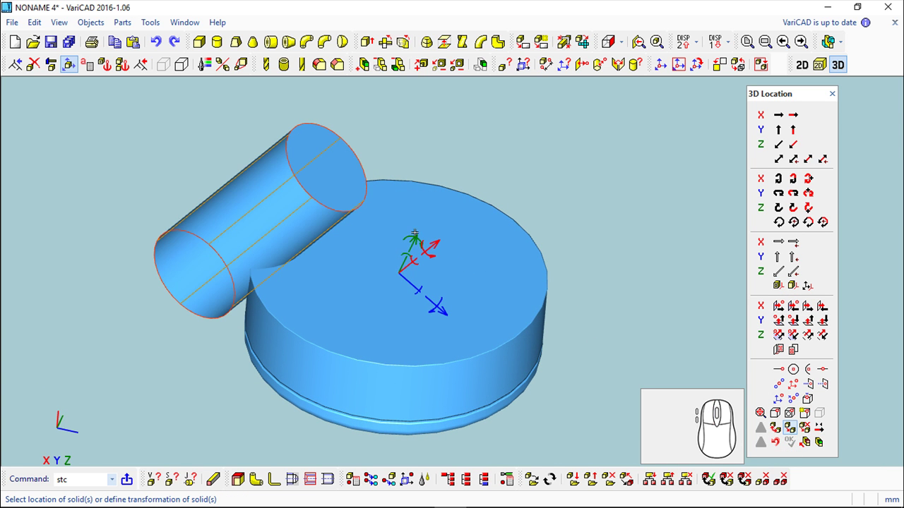
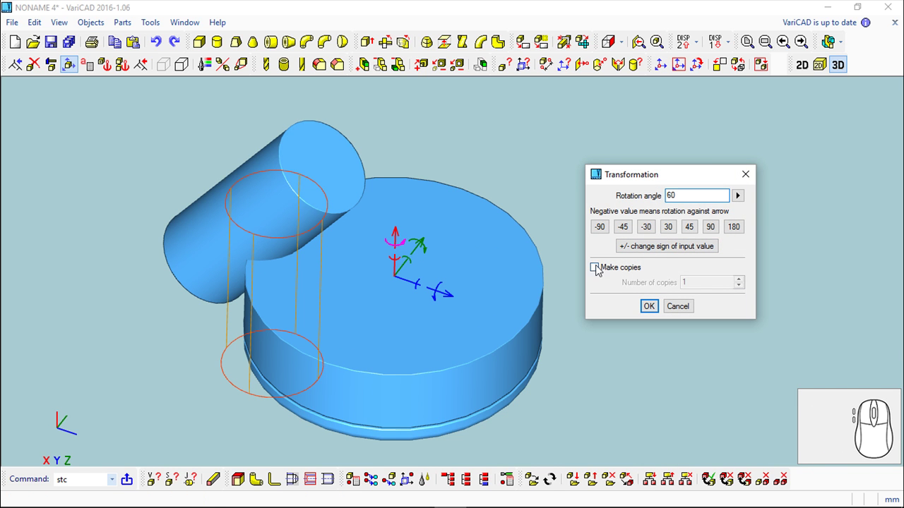
key(5)
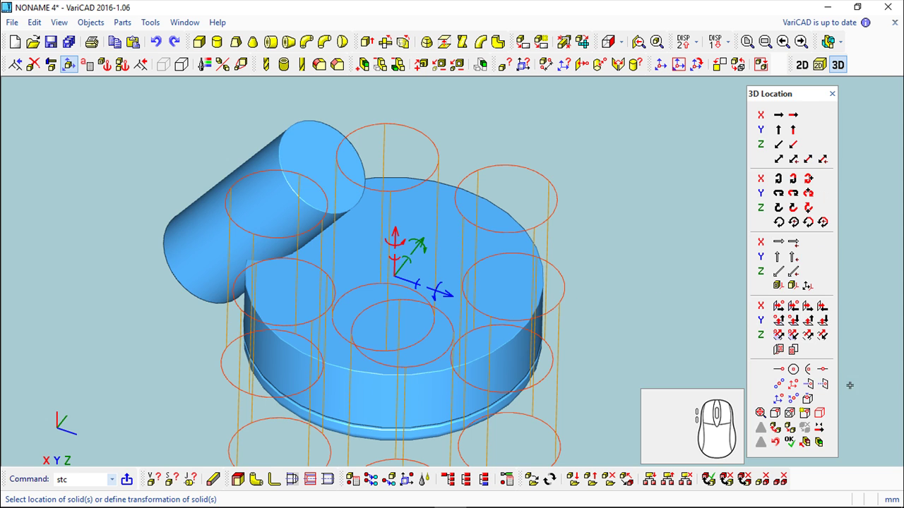
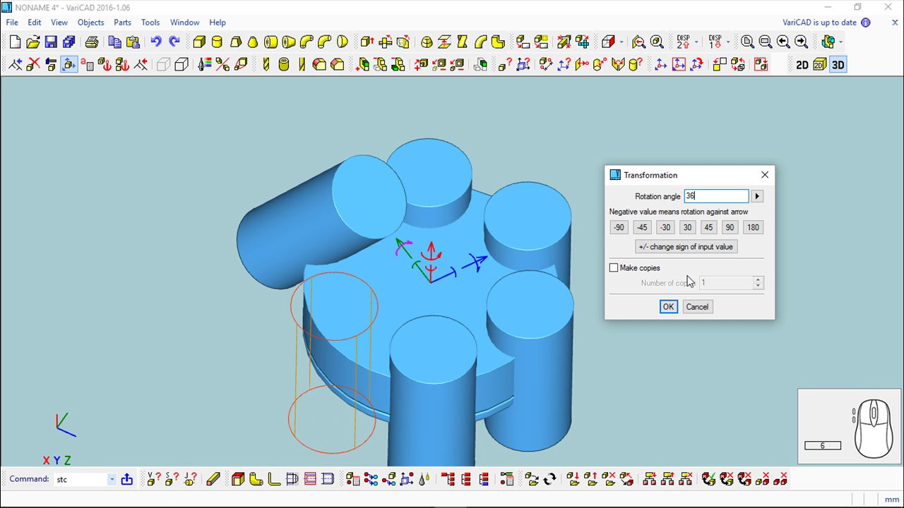
- Apply the 36-degree rotation so the six cylinders lean outward around the disc
key(Return)
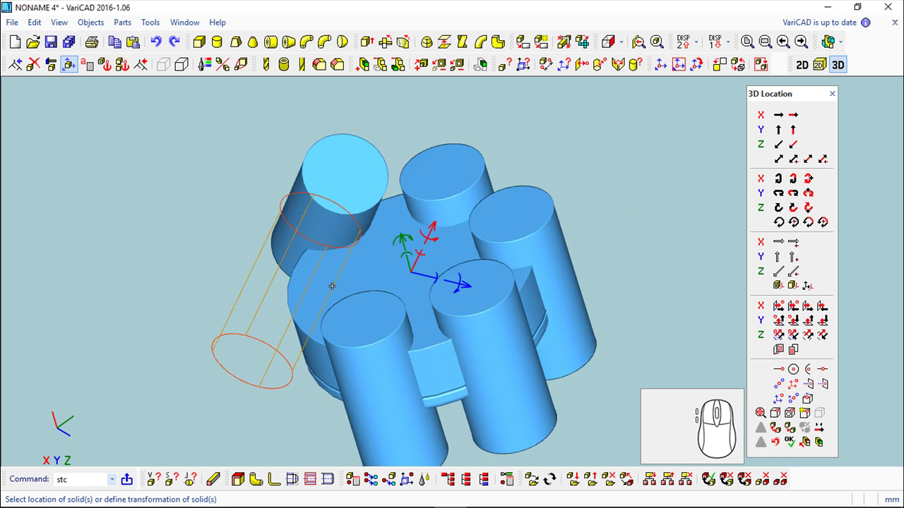
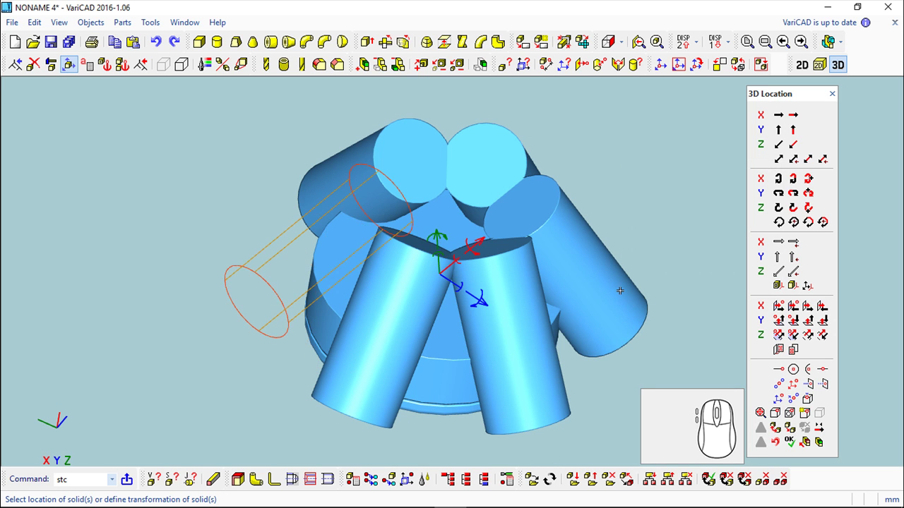
scroll(up, 3)
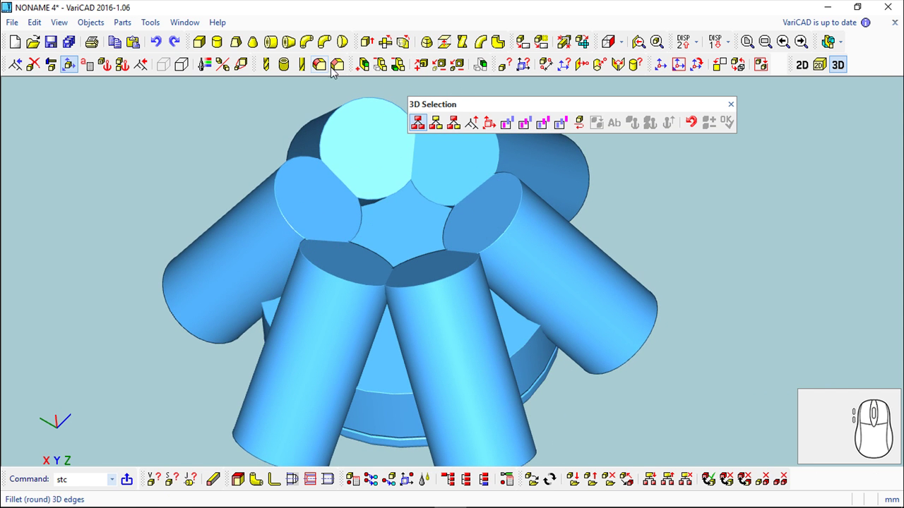
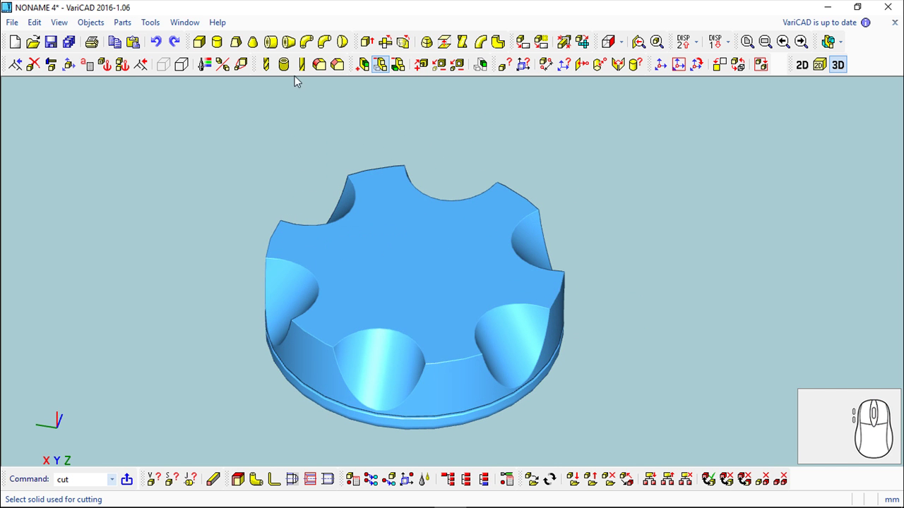
- Cut the six cylinders from the disc leaving scalloped notches, then begin a new profile
click(265, 64)
click(220, 46)
key(Escape)
click(821, 67)
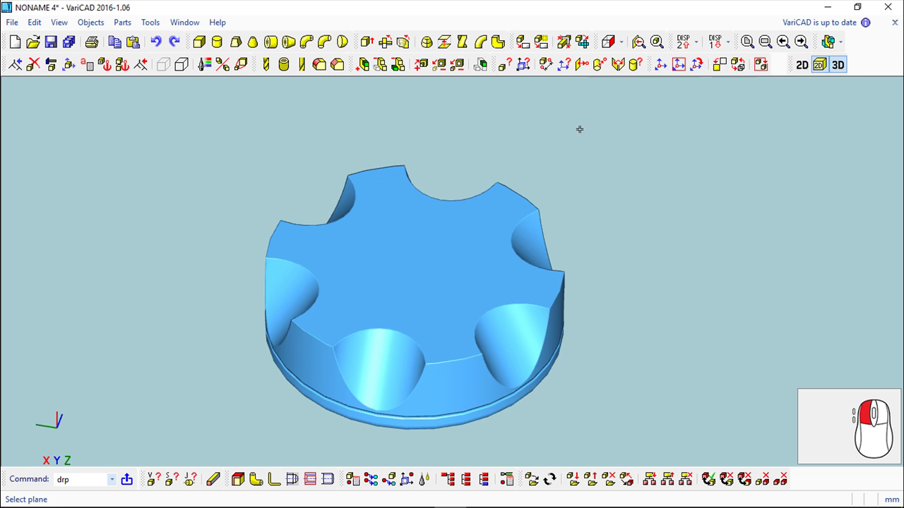
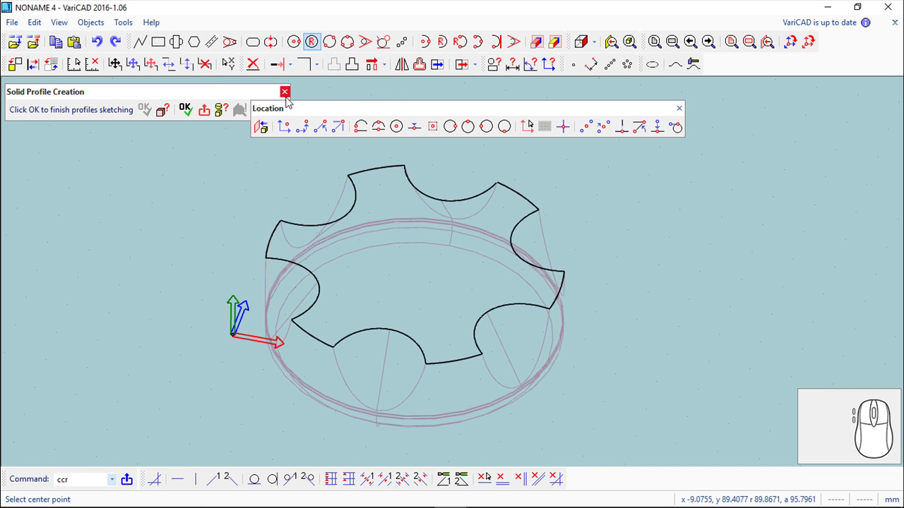
- Sketch a centred circle on the top face and enter its radius
click(399, 133)
click(392, 172)
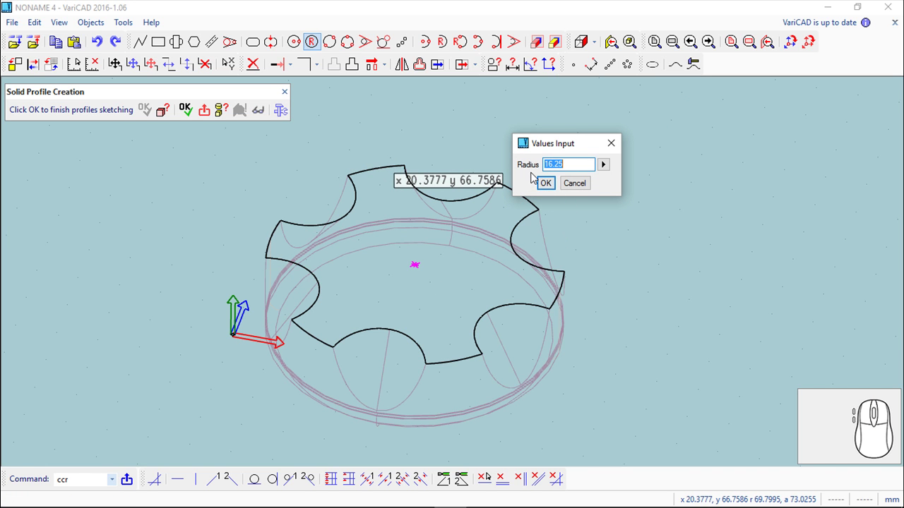
key(2)
key(Return)
click(679, 112)
- Extrude the circle with height 13 to form the raised boss
click(183, 112)
click(164, 121)
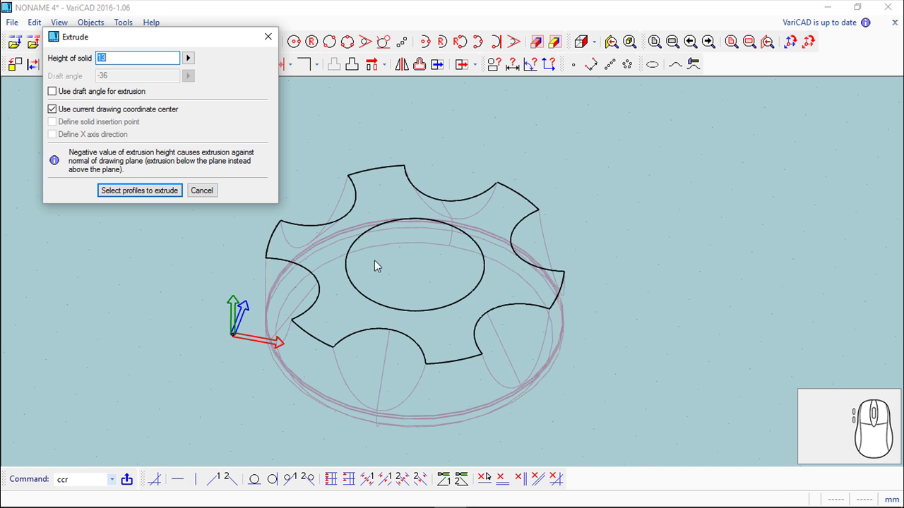
click(131, 192)
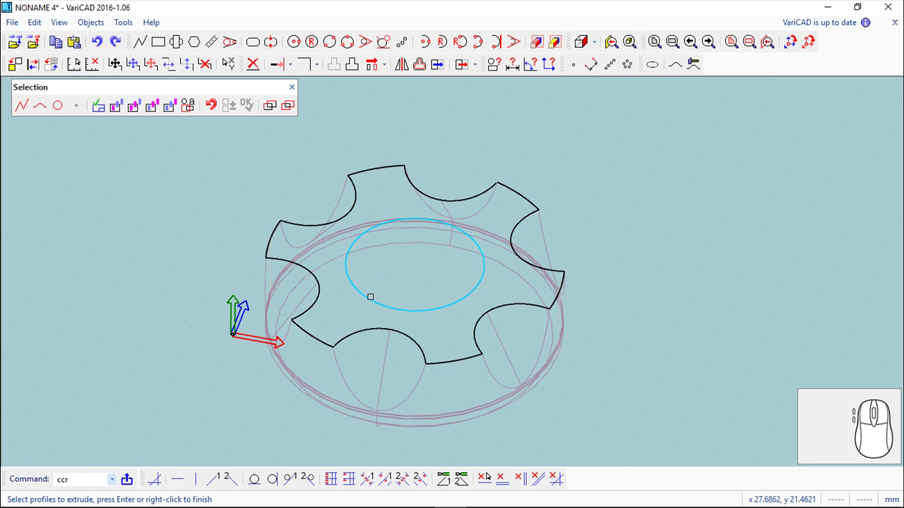
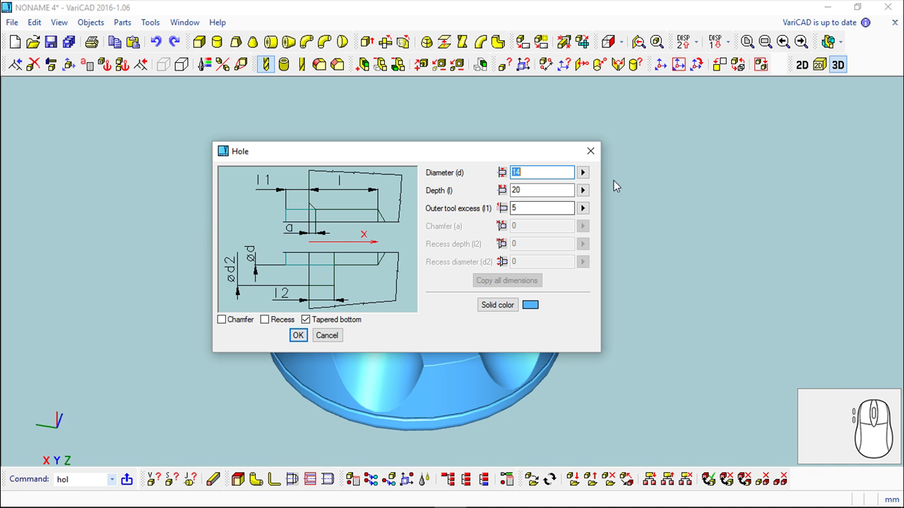
- Accept a 14-diameter, 20-deep hole and position it at the boss centre
click(300, 341)
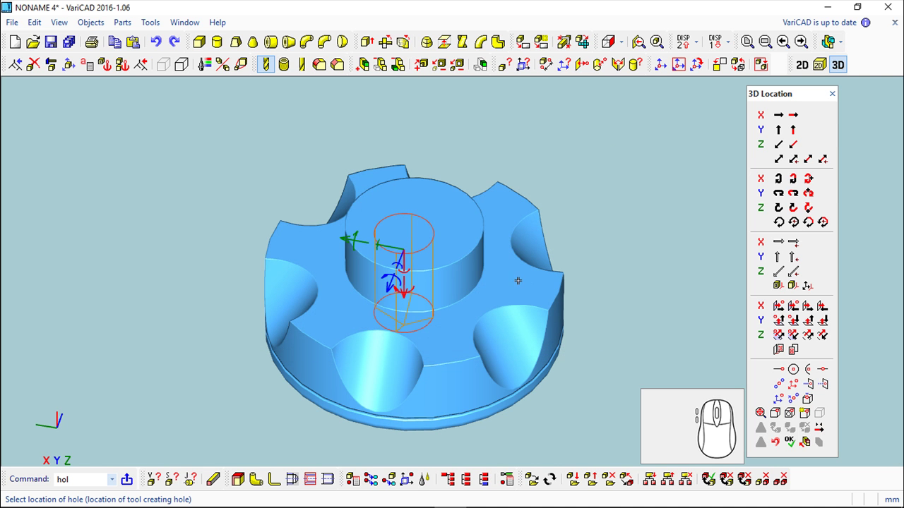
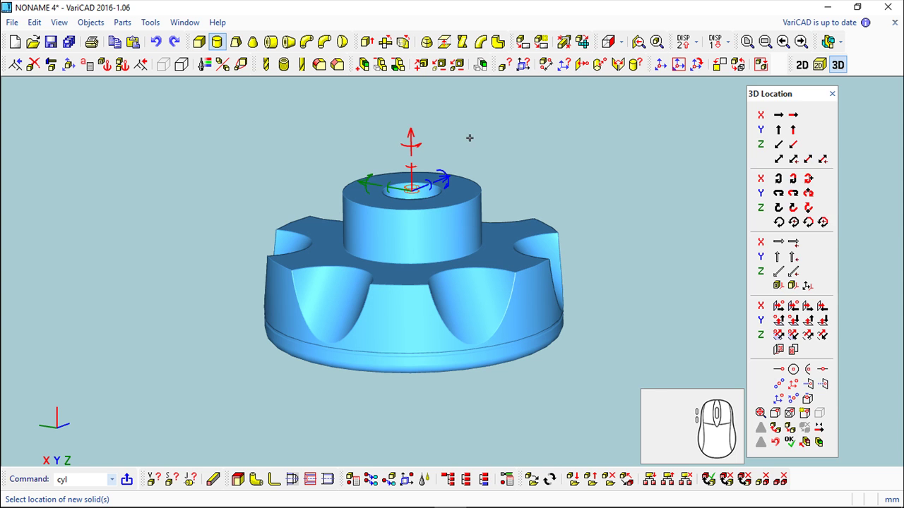
- Insert a small pin cylinder and place it at the centre of the knob's flat face
key(-)
key(6)
key(BackSpace)
key(3)
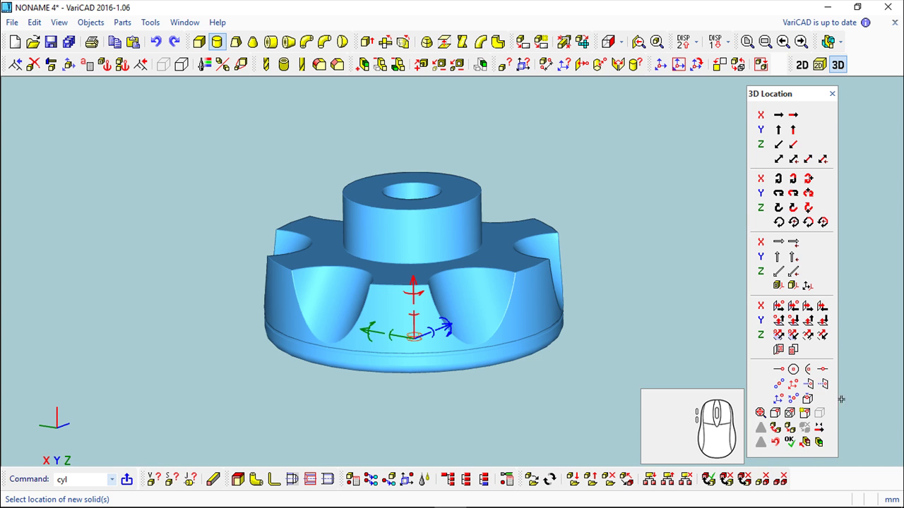
drag(576, 396, 521, 305)
right_click(519, 312)
right_click(666, 277)
scroll(up, 3)
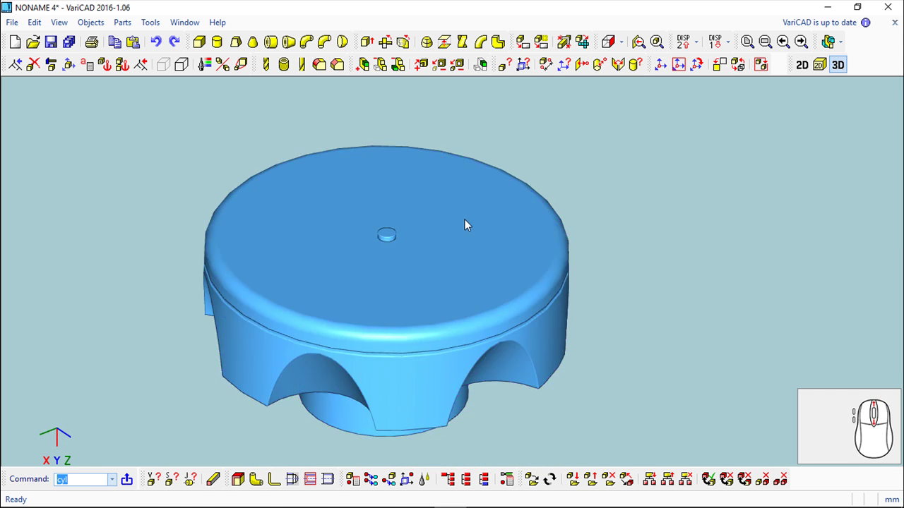
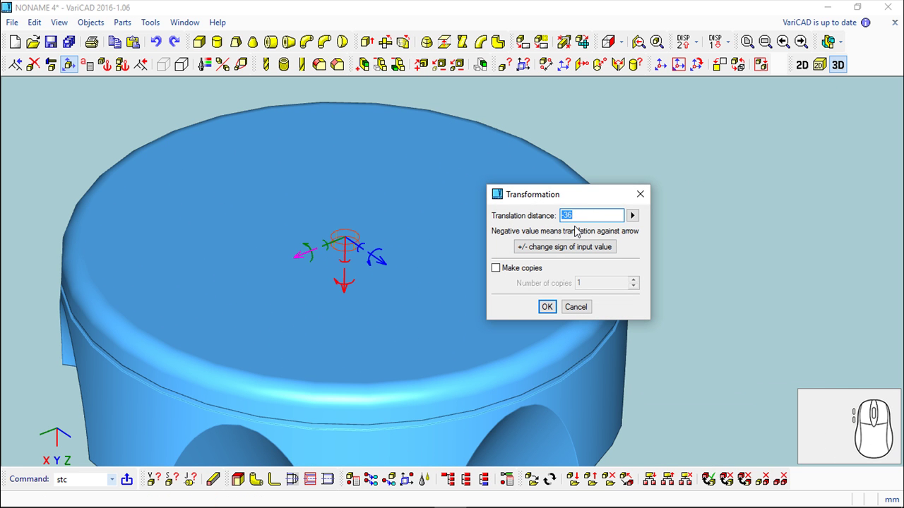
- Copy the pin at 7-unit spacing in both directions into a row of five, then join them to the knob
key(7)
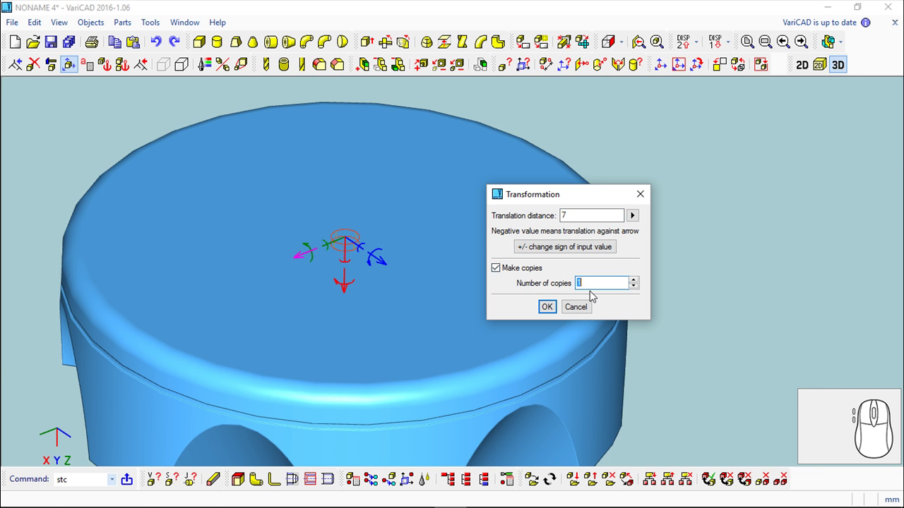
key(2)
click(551, 312)
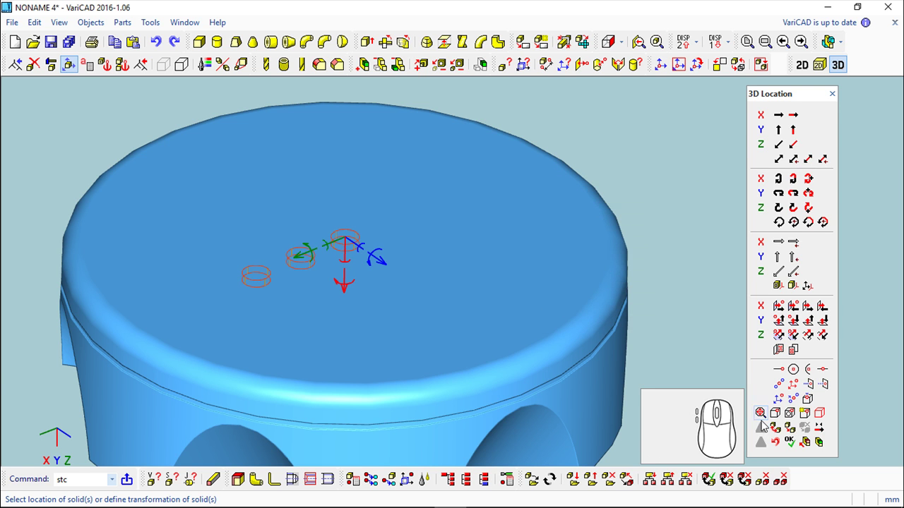
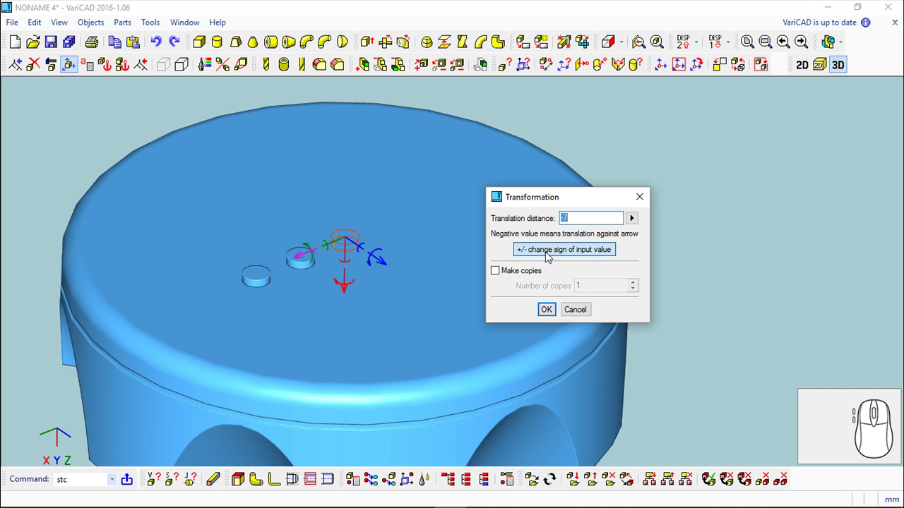
click(500, 274)
key(2)
click(549, 312)
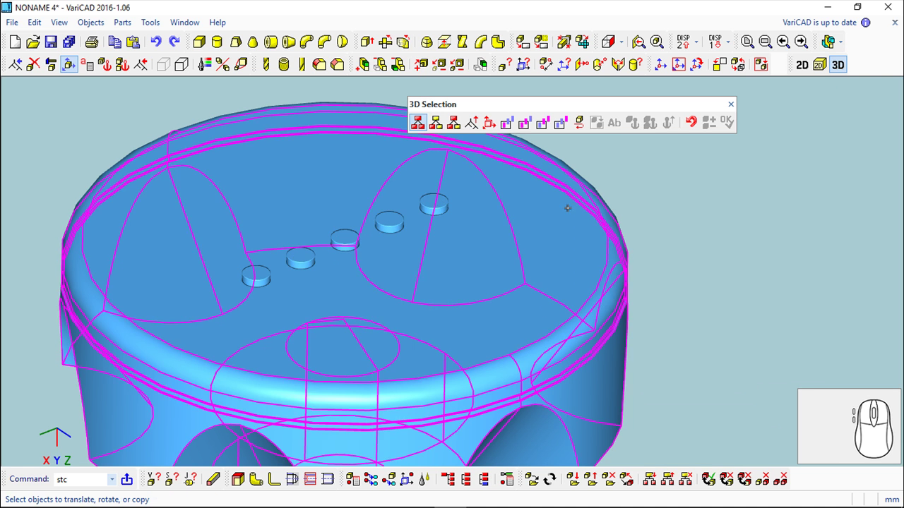